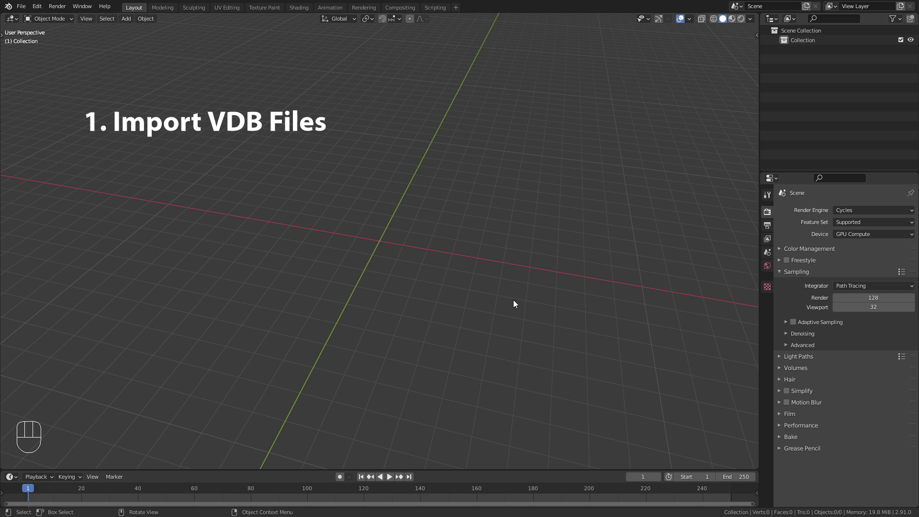
- Import the EmberGen gasoline explosion VDB sequence as the embergen_gasoline_explosion_a_0 volume
key("shift+a")
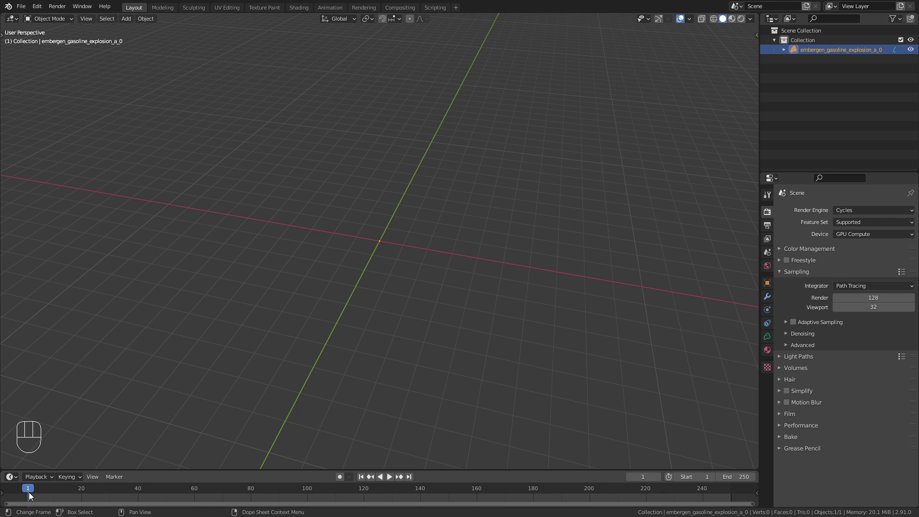
- Scrub the timeline through the explosion frames and settle on frame 90 with the full smoke cloud
left_click_drag(27, 495, 117, 501)
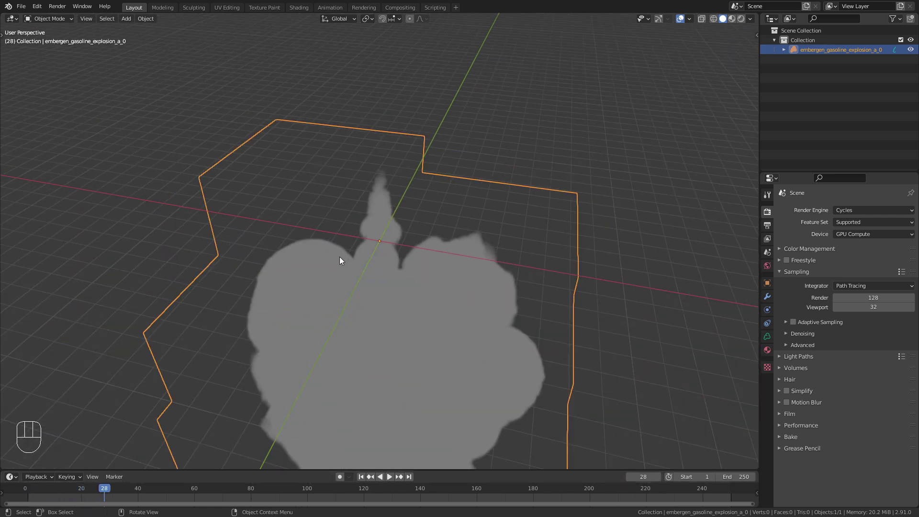
left_click_drag(353, 283, 361, 278)
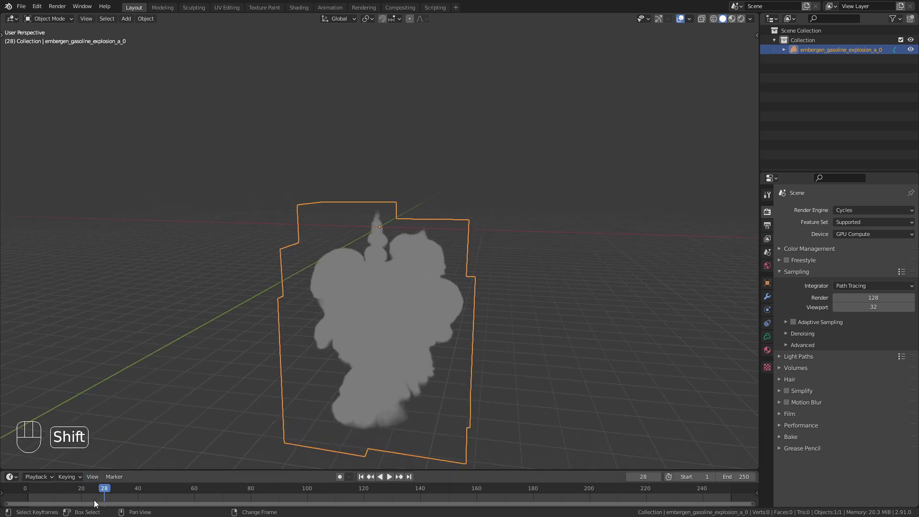
left_click_drag(104, 497, 156, 495)
left_click_drag(156, 495, 221, 490)
left_click_drag(220, 490, 282, 487)
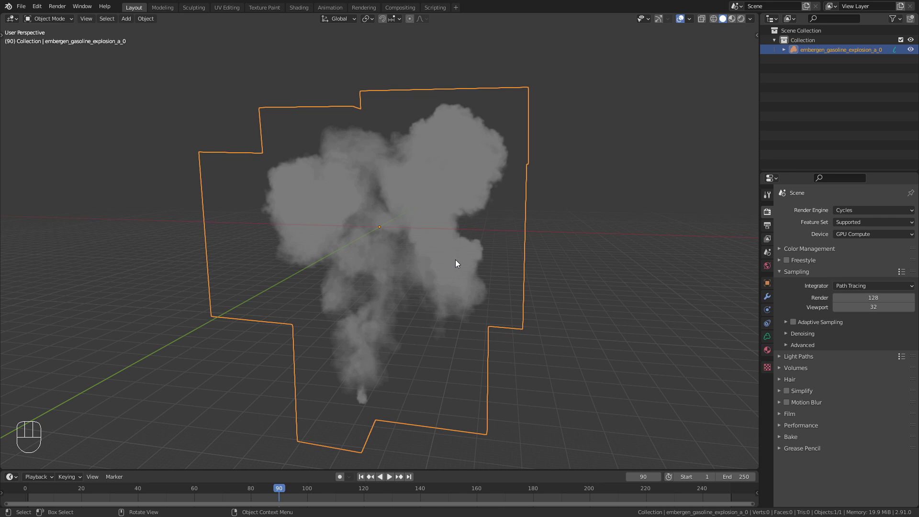
- Lift the explosion volume along the vertical axis so its base sits on the ground
key("KP_1")
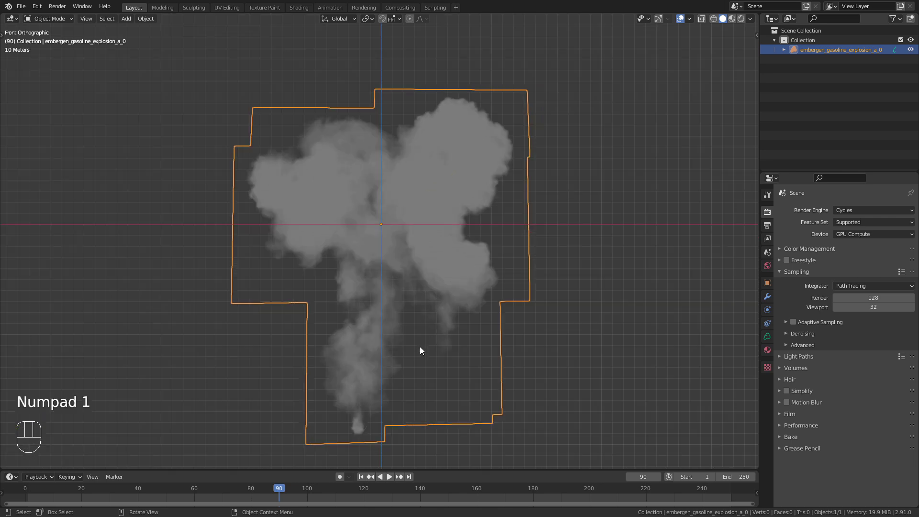
key("g")
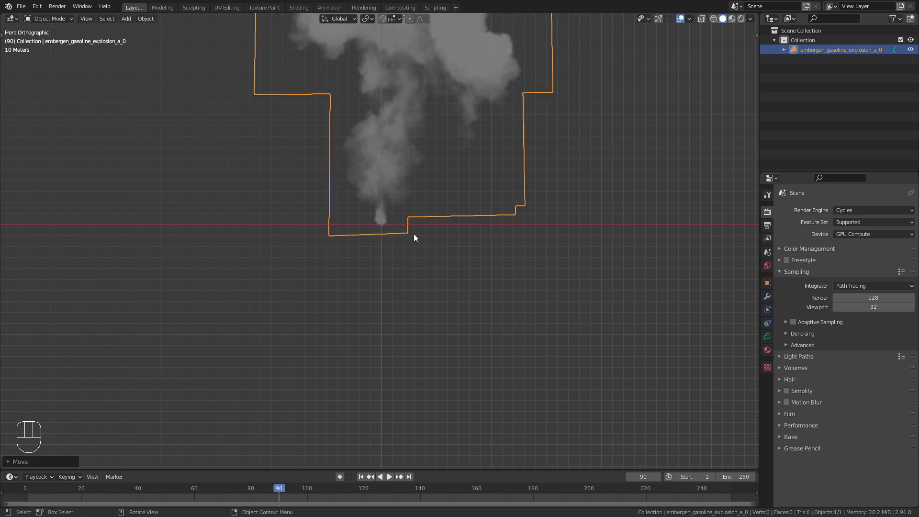
key("KP_3")
key("g")
left_click_drag(585, 143, 509, 166)
left_click_drag(554, 161, 536, 290)
- Add a new Empty at the origin and parent the explosion volume to it
key("shift+a")
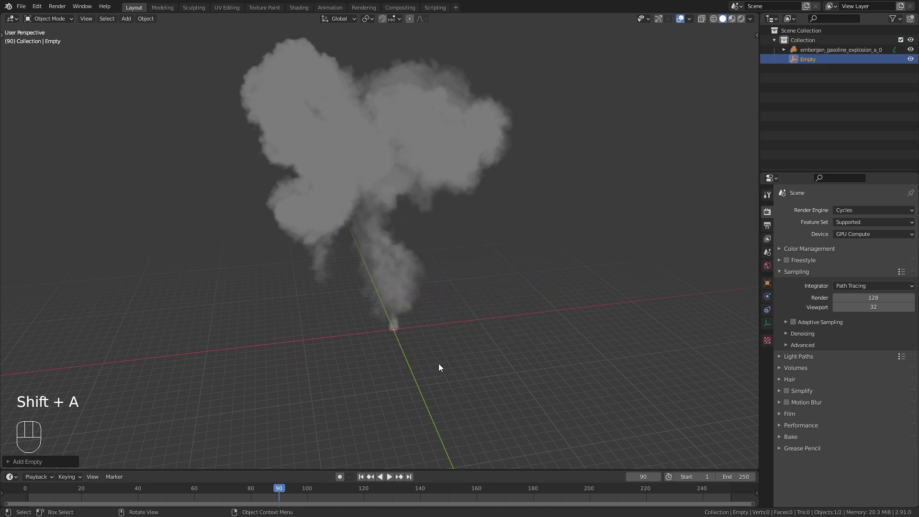
key("s")
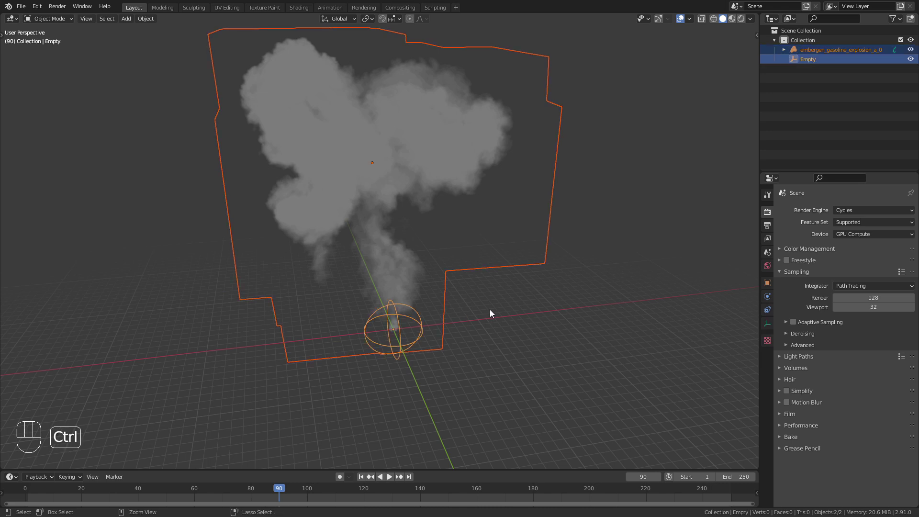
key("ctrl+p")
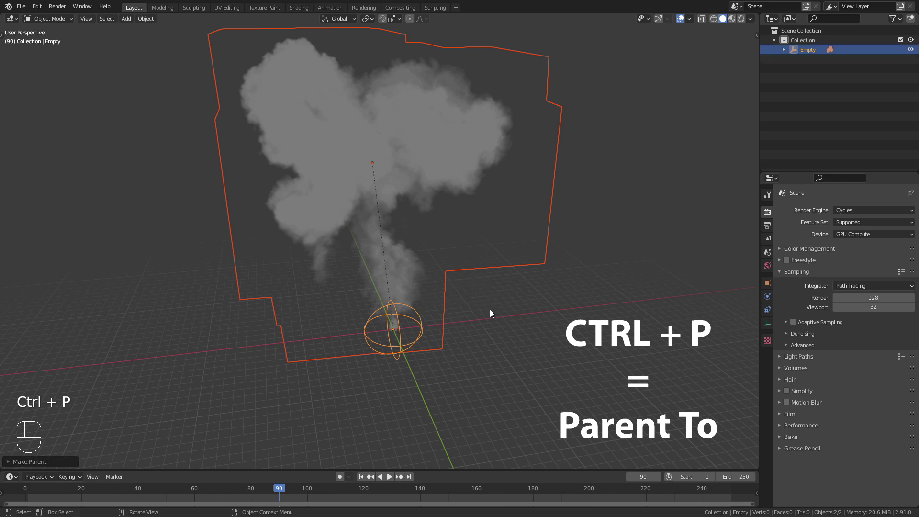
left_click_drag(487, 327, 454, 315)
left_click_drag(477, 315, 459, 362)
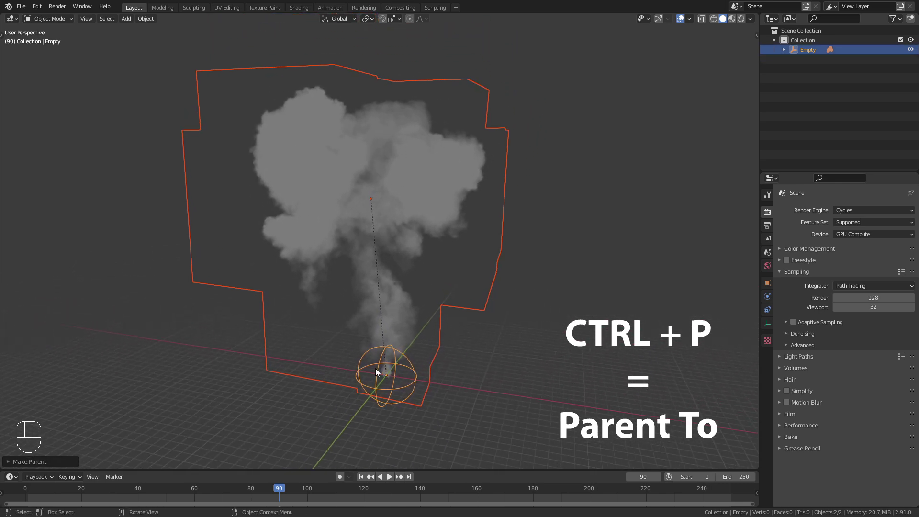
- Rotate the Empty around the vertical axis to spin the explosion
key("g")
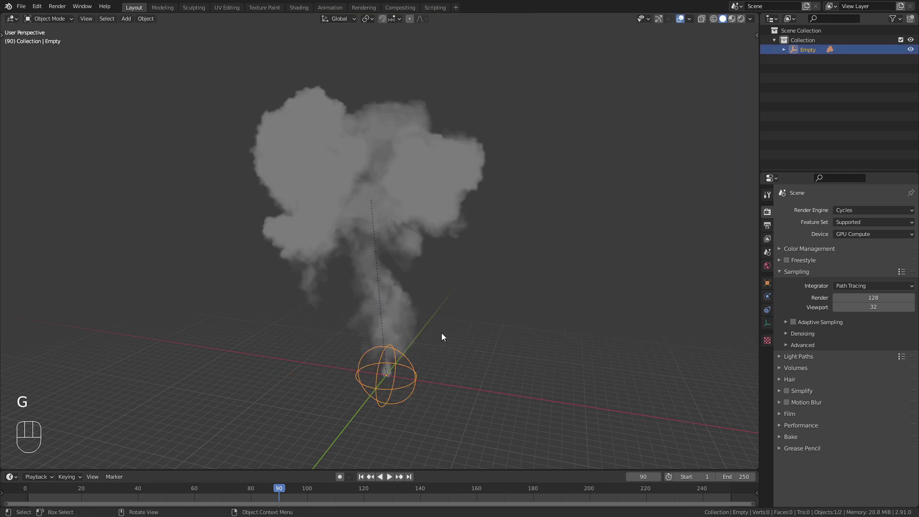
key("r")
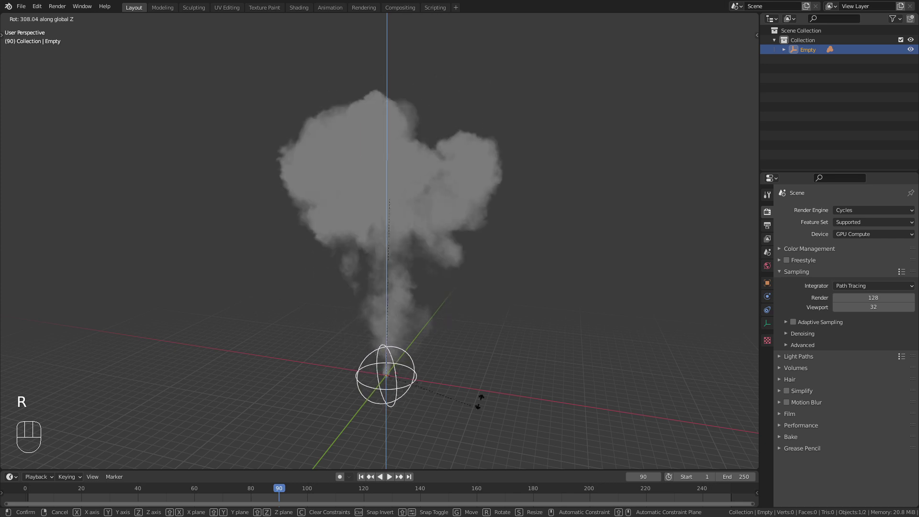
key("s")
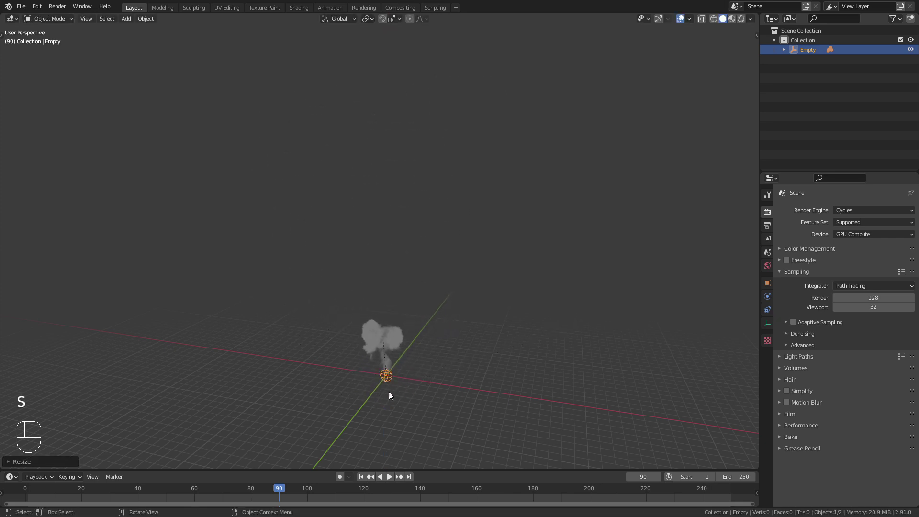
- Select the volume and expand its Grids and OpenVDB File panels, showing density, flames and temperature grids
left_click_drag(396, 358, 396, 337)
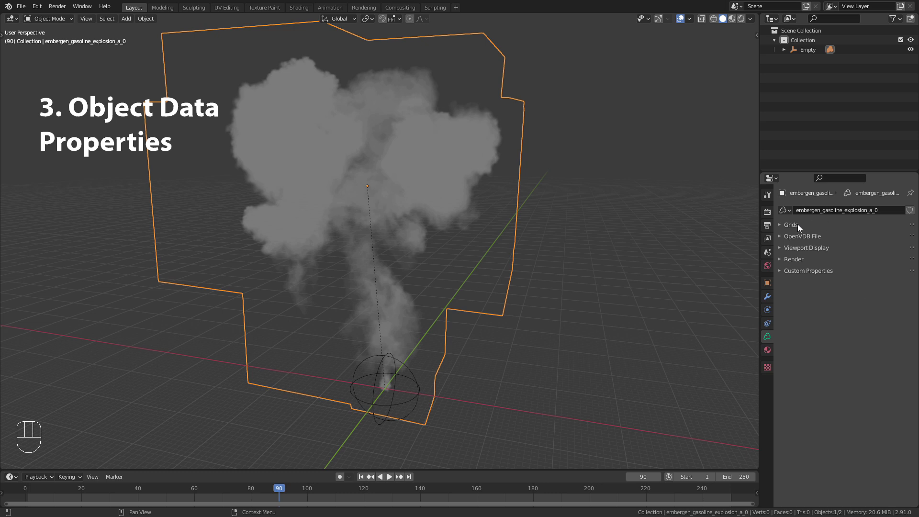
left_click(792, 230)
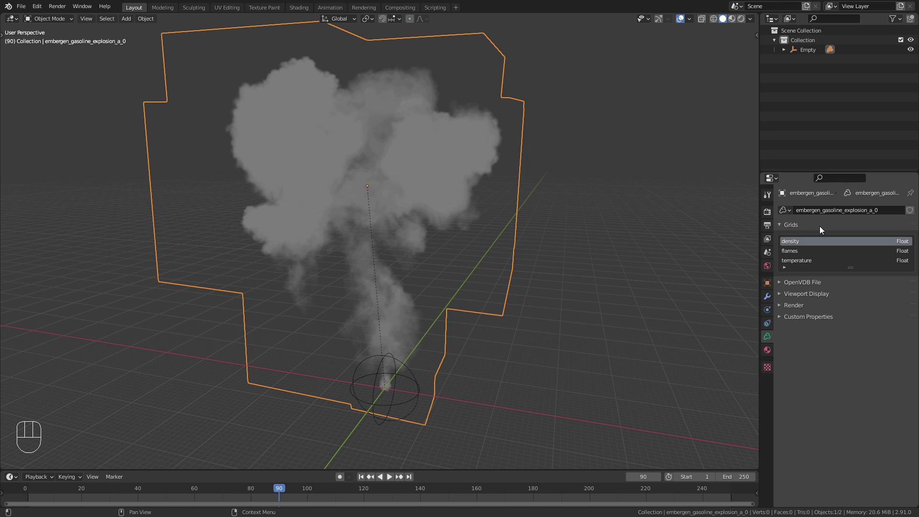
left_click(782, 227)
left_click(782, 240)
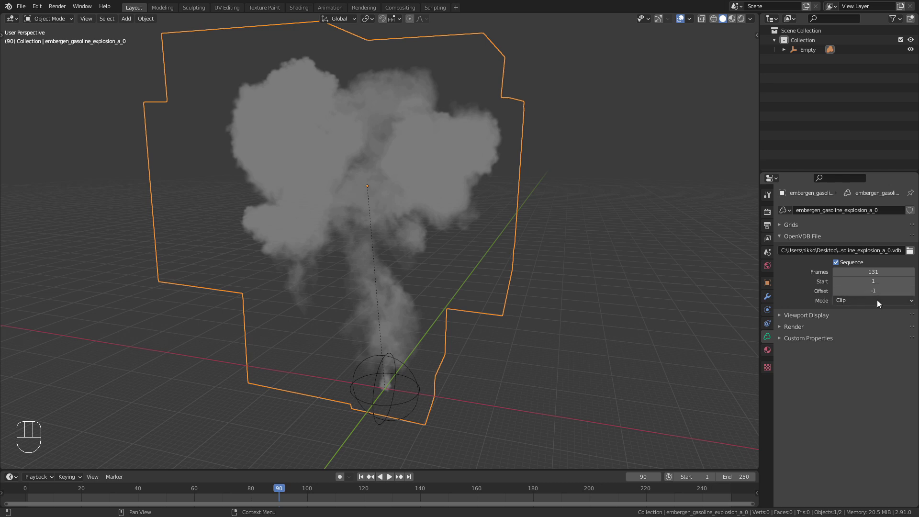
- Try the Extend and Repeat sequence modes, checking playback past the 131-frame end
left_click_drag(880, 303, 891, 314)
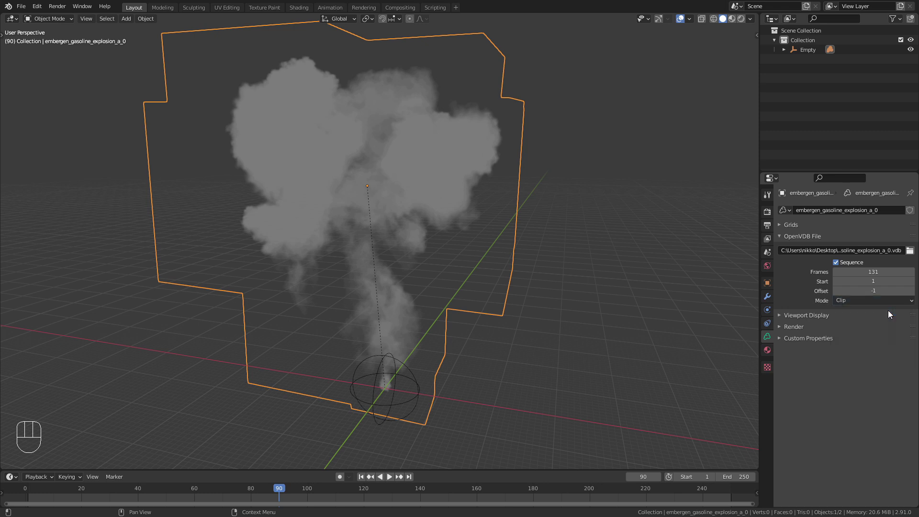
left_click_drag(300, 499, 407, 502)
left_click_drag(857, 304, 857, 326)
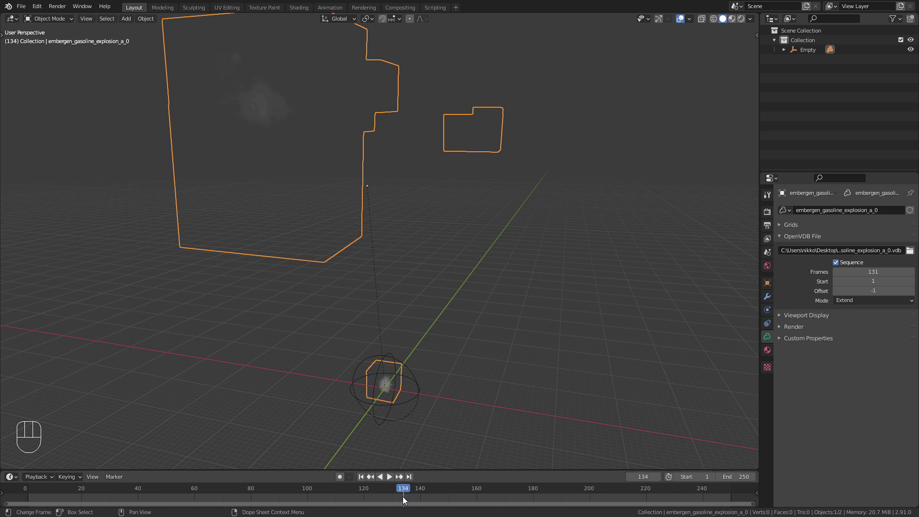
left_click_drag(409, 498, 446, 451)
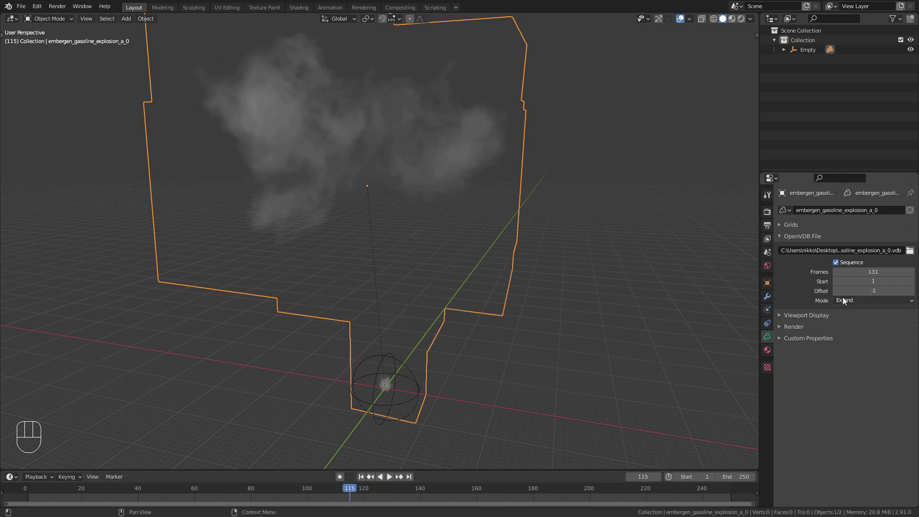
left_click_drag(848, 299, 868, 335)
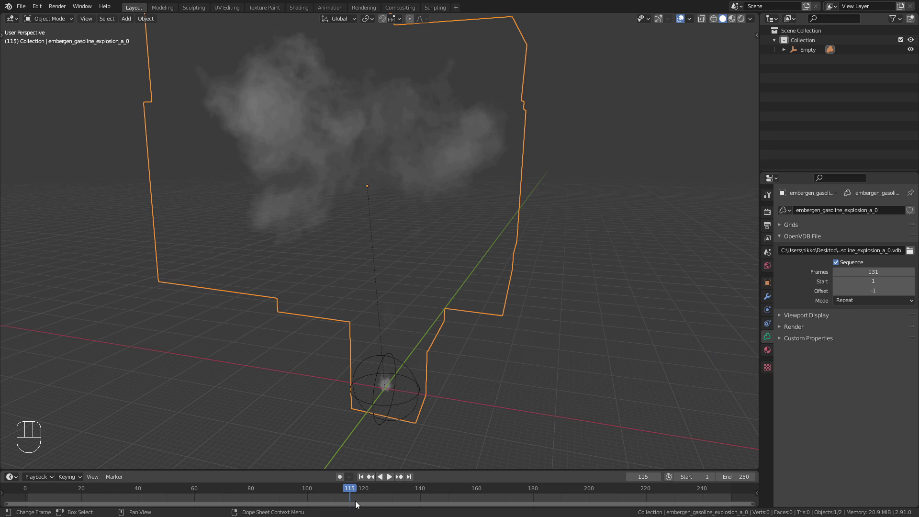
left_click_drag(353, 498, 583, 490)
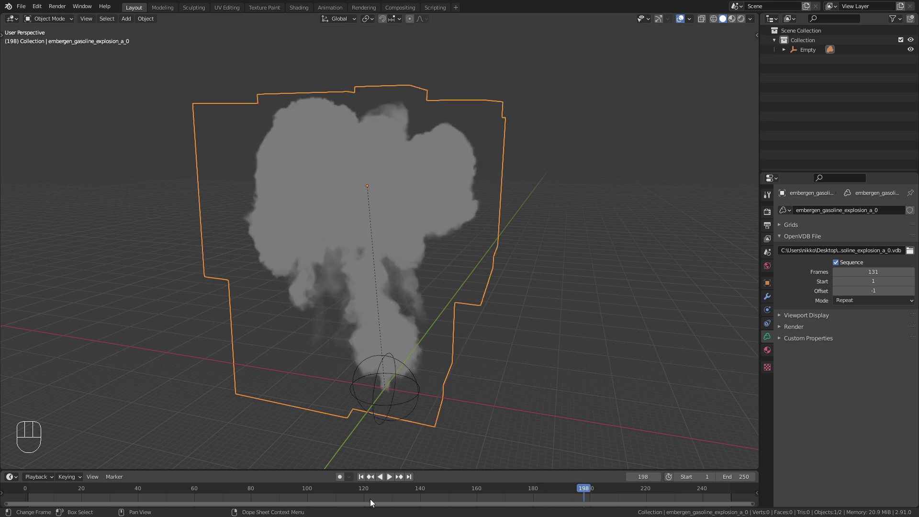
- Set the VDB sequence mode to Ping-Pong and scrub through the back-and-forth playback
left_click(369, 500)
left_click_drag(858, 302, 855, 344)
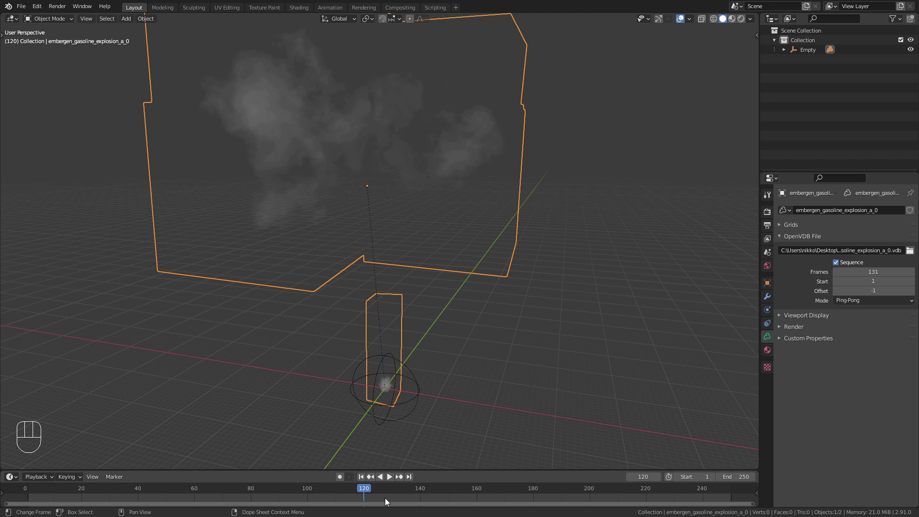
left_click_drag(369, 496, 734, 501)
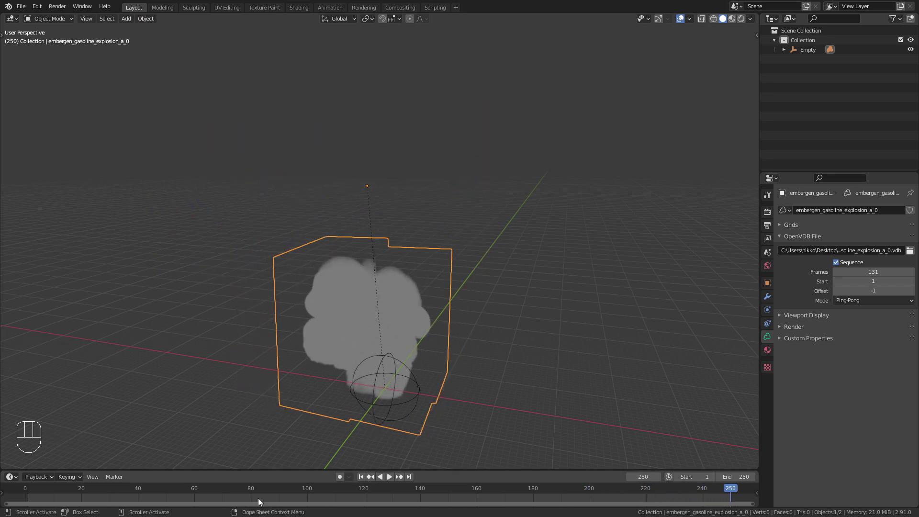
- At frame 82, enable Viewport Display Slice and move the slice position to about 0.777
left_click(260, 500)
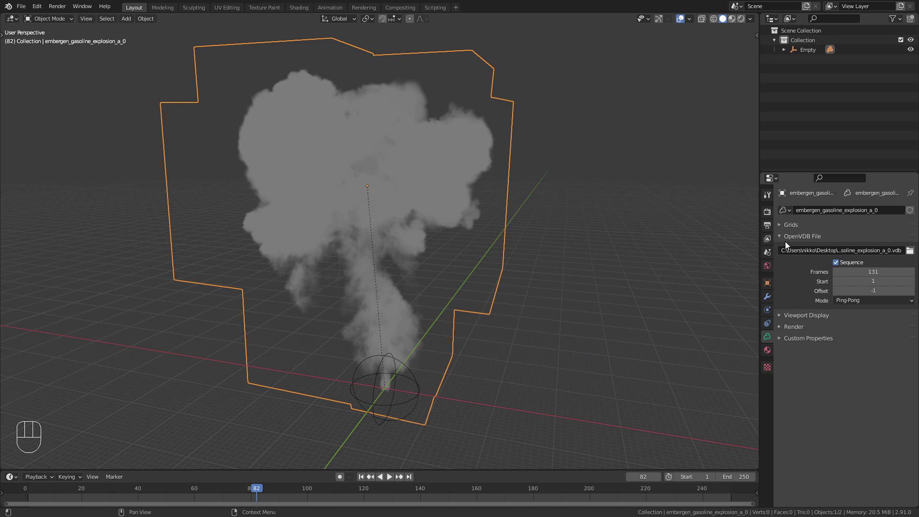
left_click(785, 237)
left_click(784, 249)
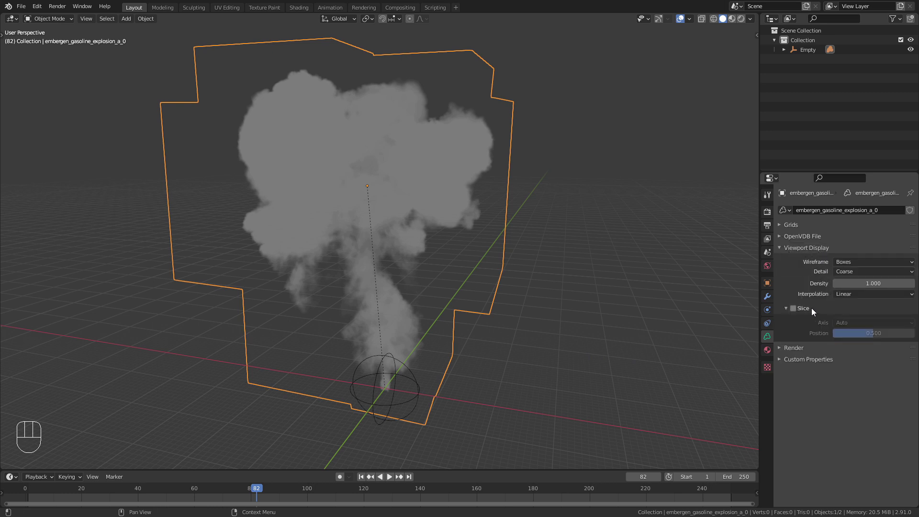
left_click(798, 310)
left_click_drag(430, 273, 444, 271)
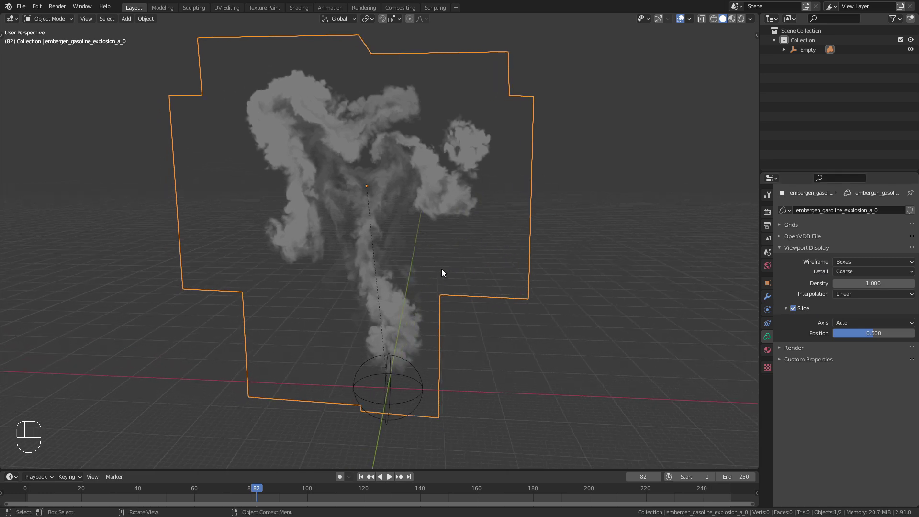
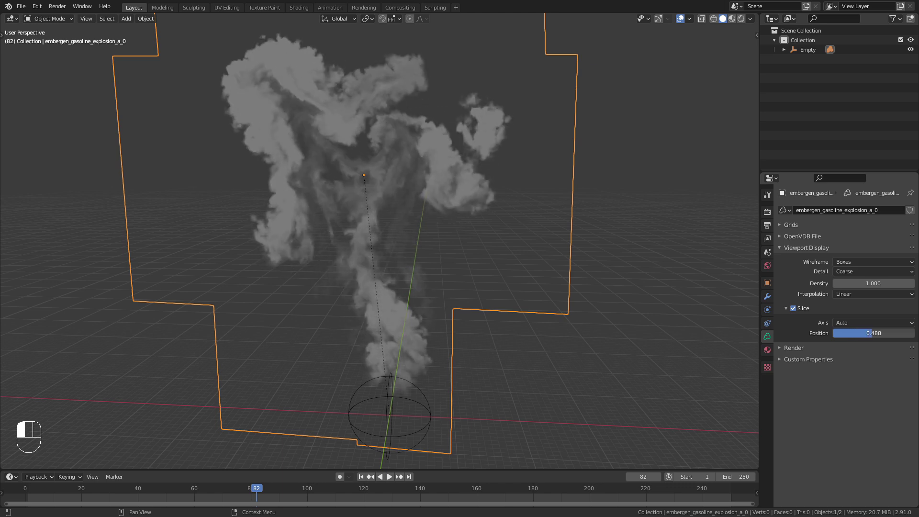
left_click_drag(385, 261, 479, 304)
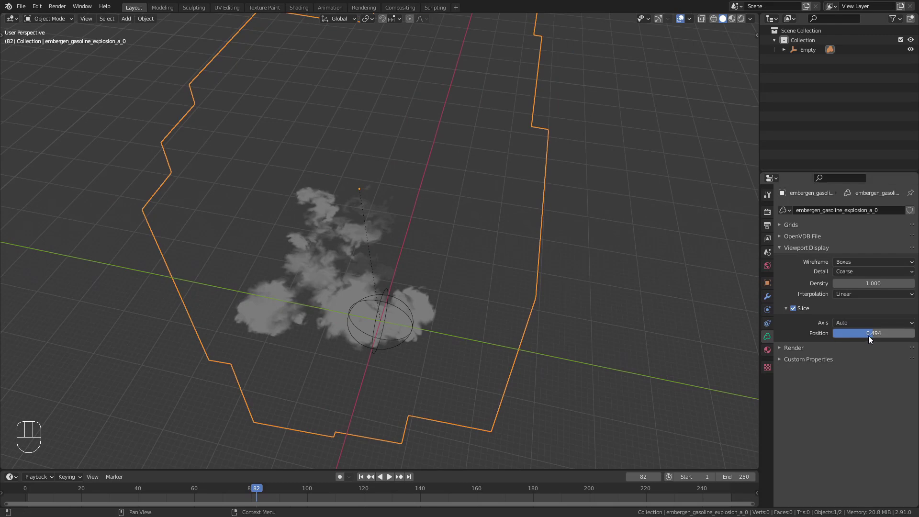
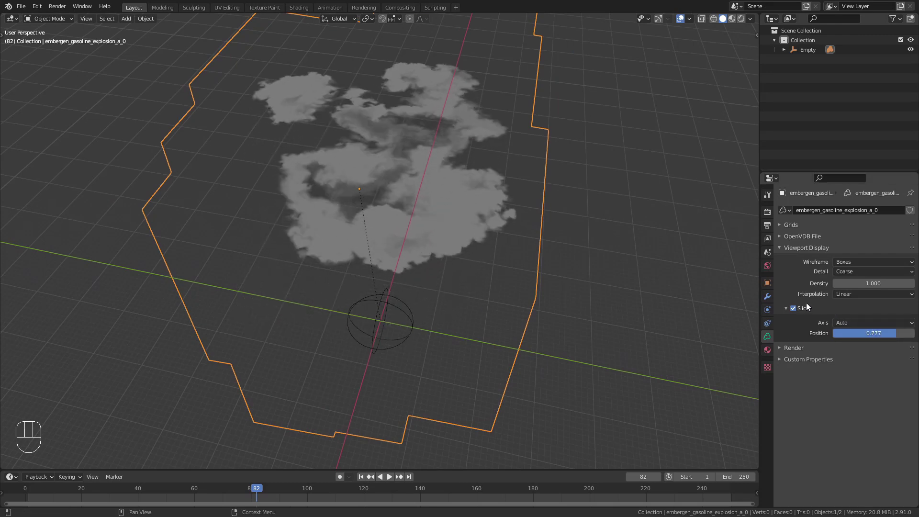
- Turn slicing off and set the volume's render Space to Object, adjusting the step size
left_click_drag(798, 311, 778, 350)
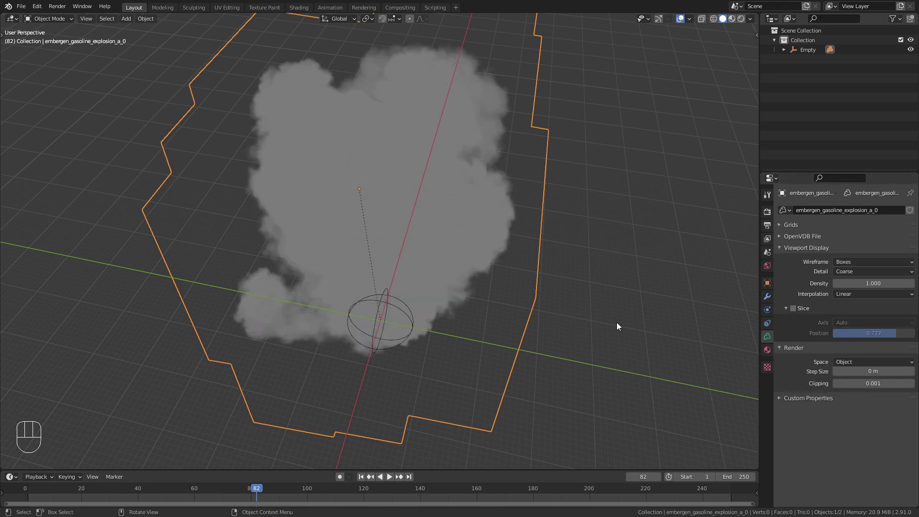
left_click_drag(609, 325, 552, 279)
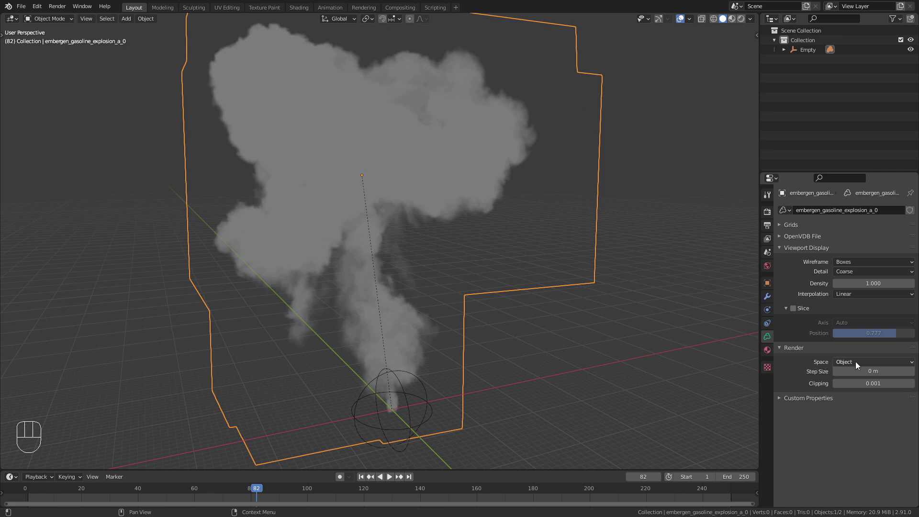
left_click_drag(883, 364, 880, 387)
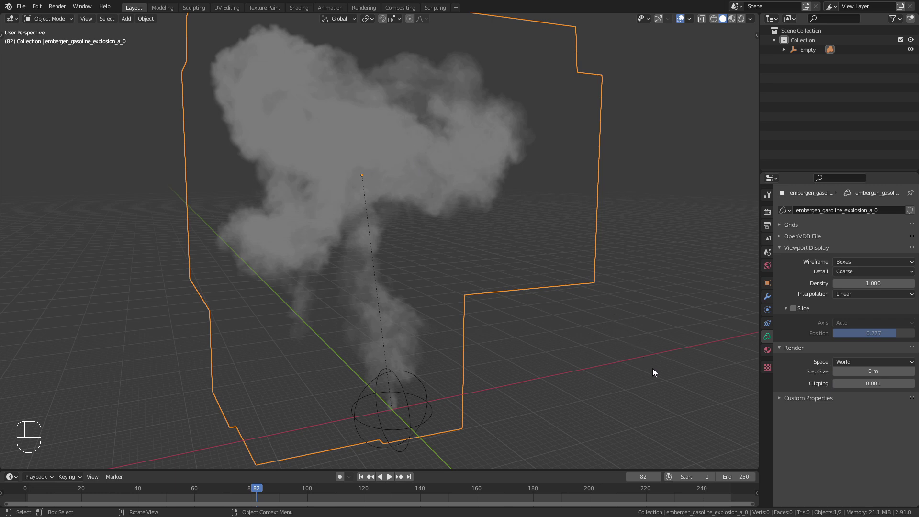
key("s")
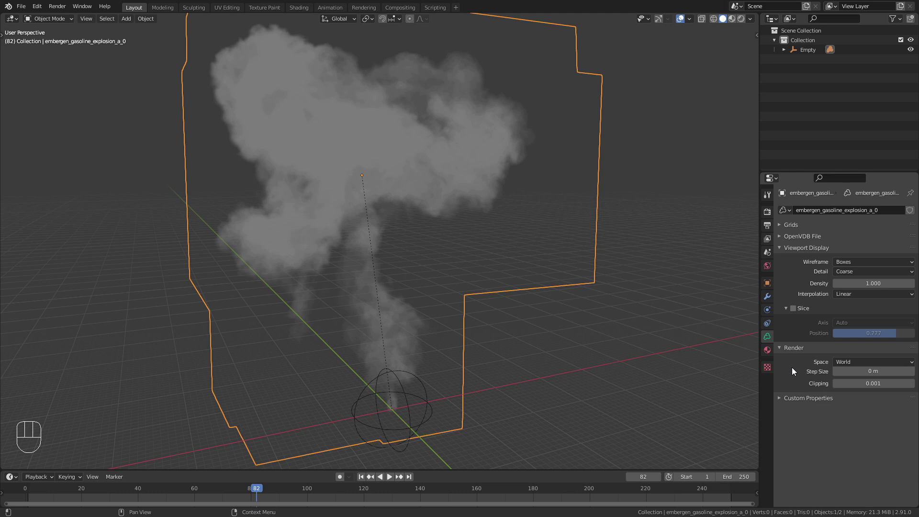
left_click_drag(860, 362, 830, 373)
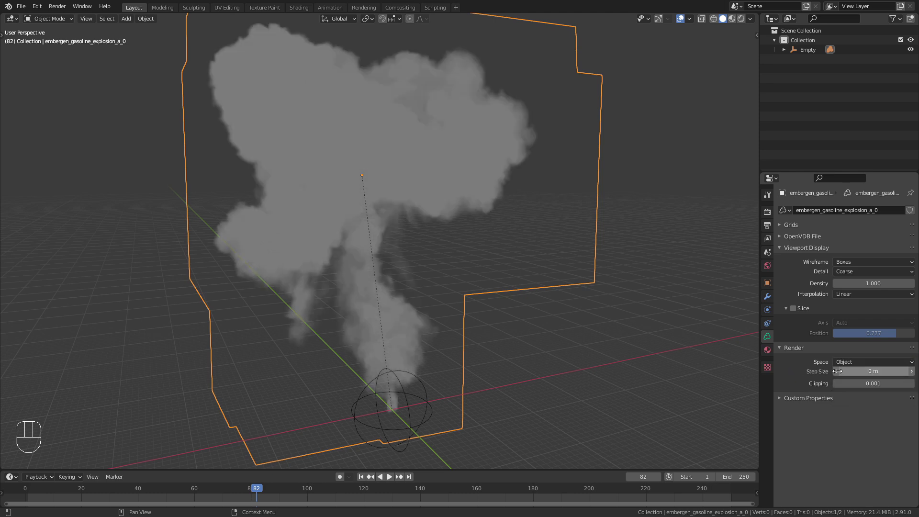
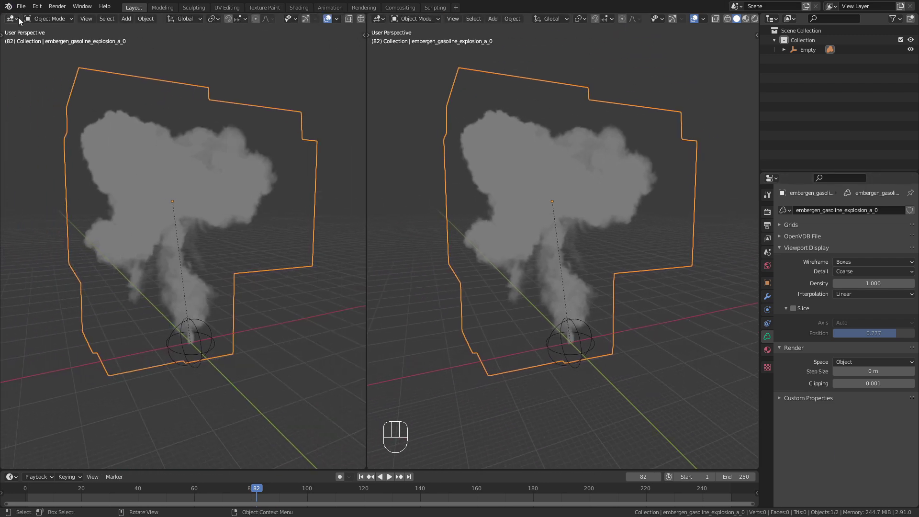
- Turn the left area into the Shader Editor and create a new Principled Volume material for the explosion
left_click_drag(21, 18, 55, 100)
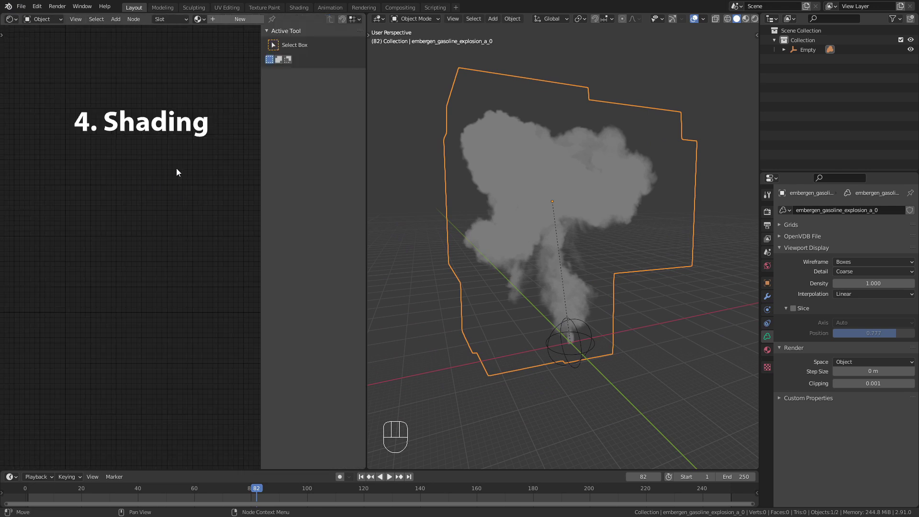
key("n")
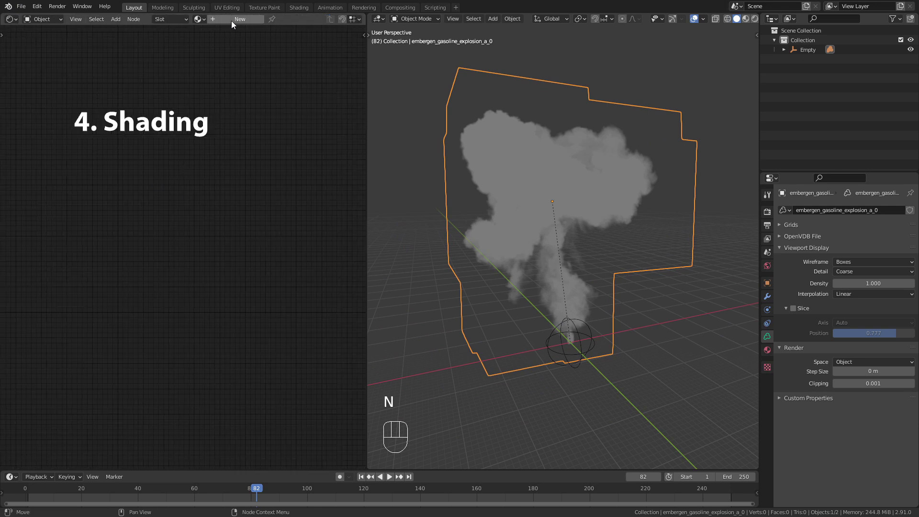
left_click(234, 23)
middle_click(224, 294)
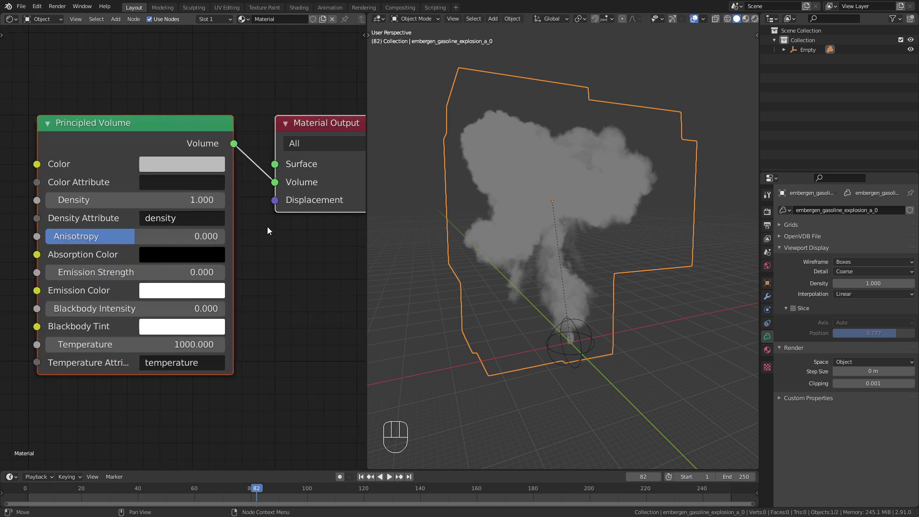
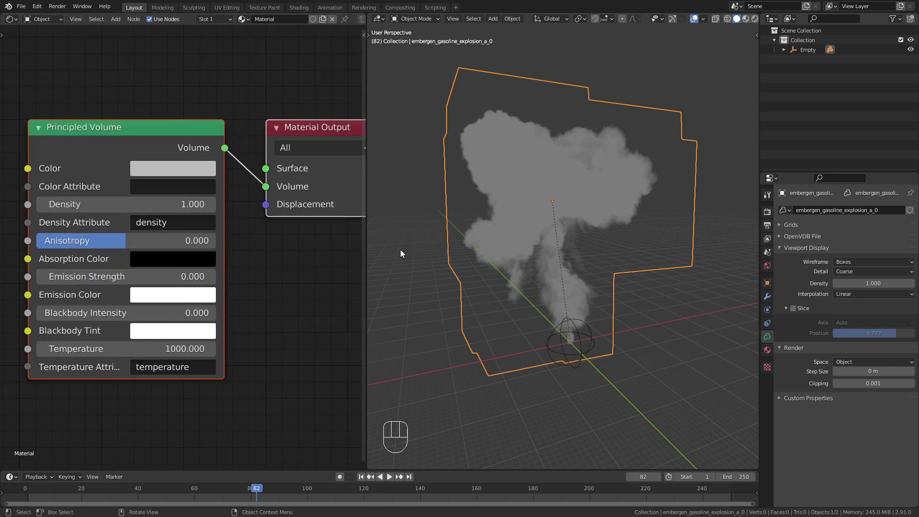
left_click(403, 252)
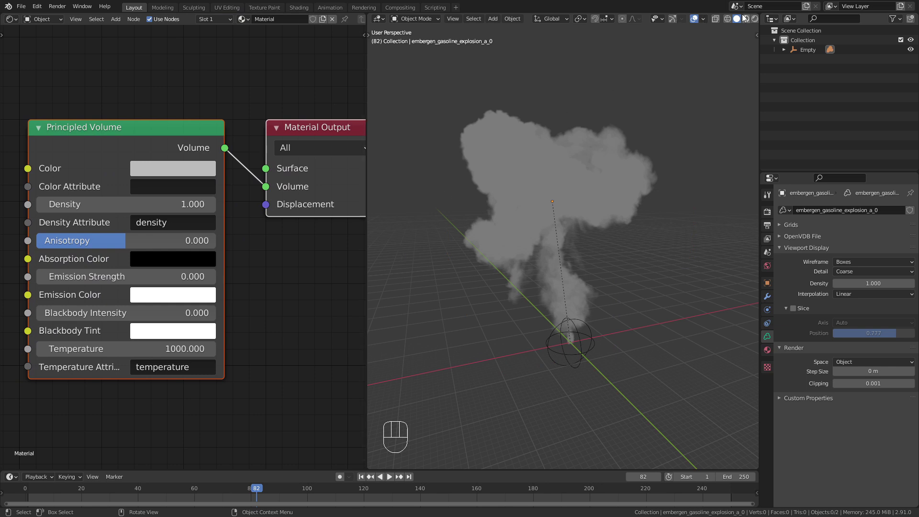
- Switch to Rendered shading with Cycles, move to frame 58 and show the volume's data settings
left_click(745, 21)
left_click_drag(757, 22, 707, 300)
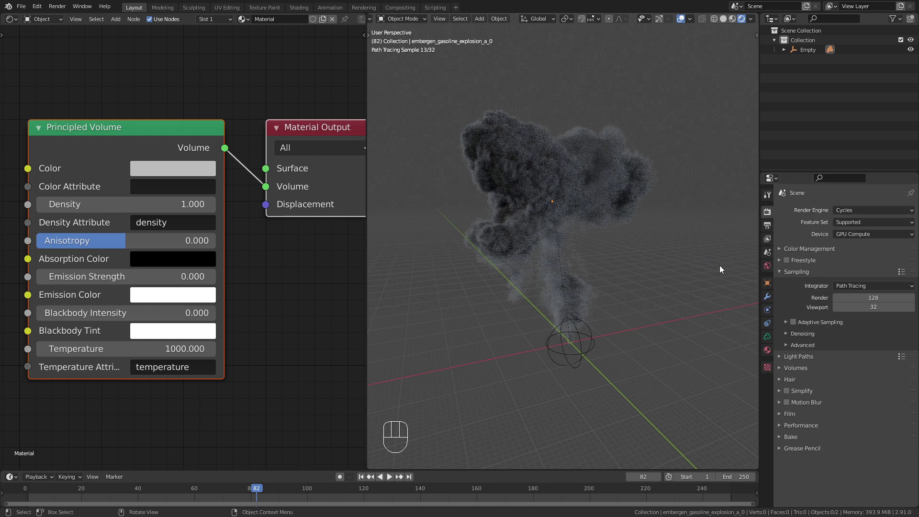
left_click(190, 500)
left_click_drag(603, 305, 702, 313)
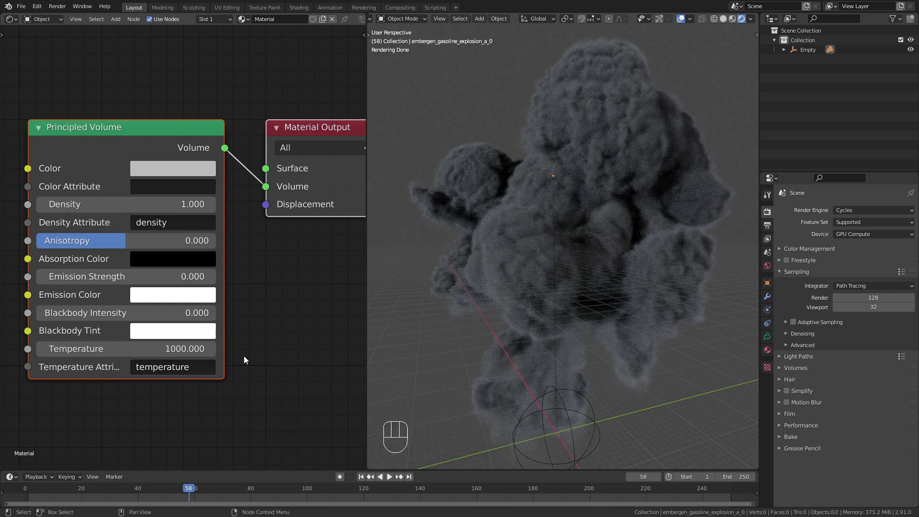
left_click(768, 338)
- Expand the Grids list and make flames the active grid of the explosion volume
left_click(784, 224)
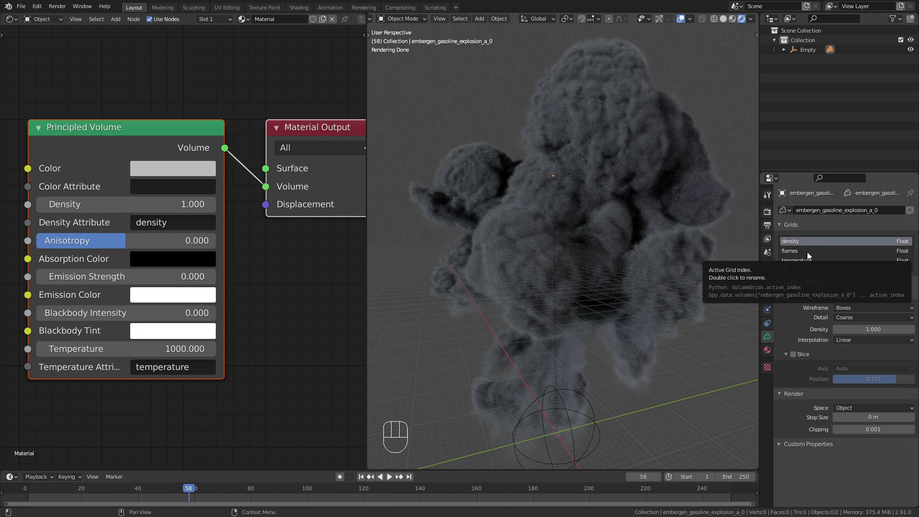
left_click(811, 253)
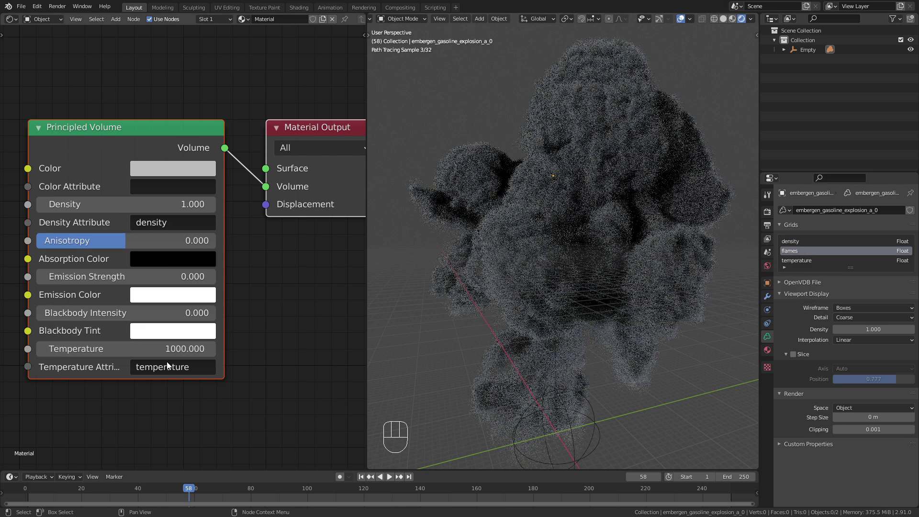
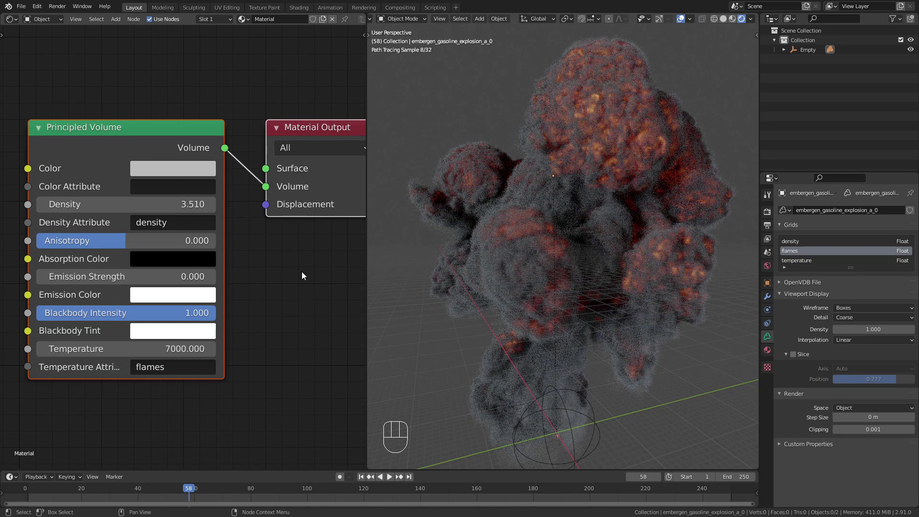
- Inspect the Principled Volume's Color and Emission Color pickers
left_click(174, 171)
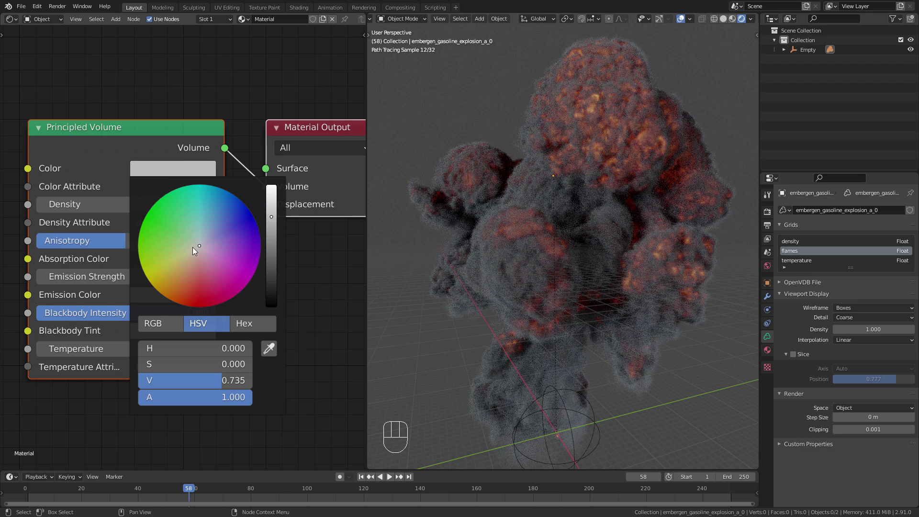
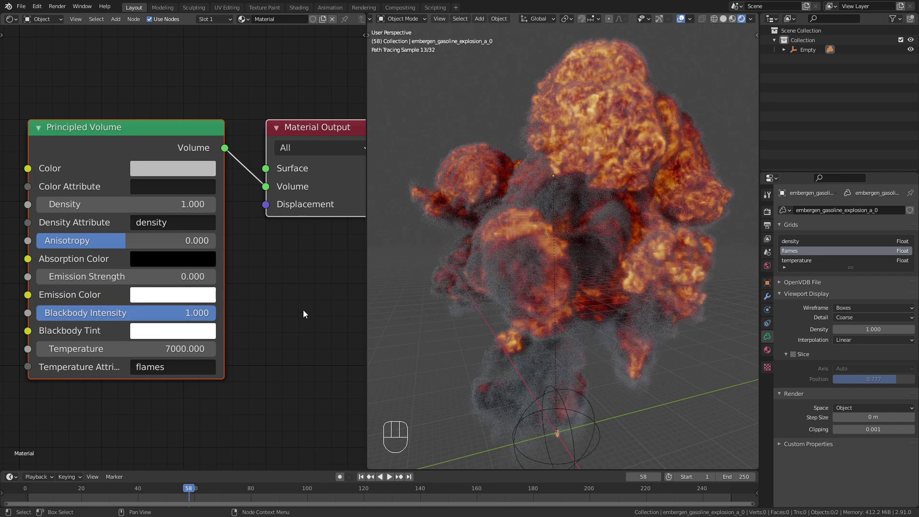
left_click(178, 330)
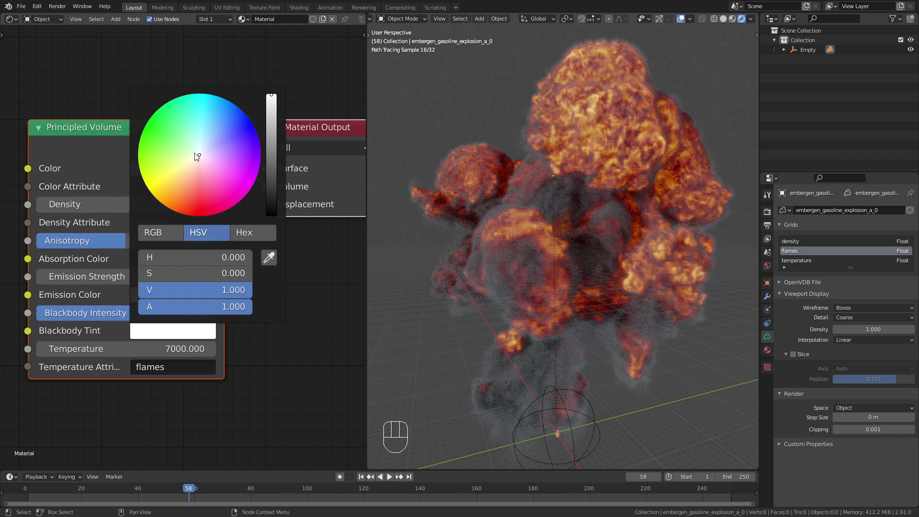
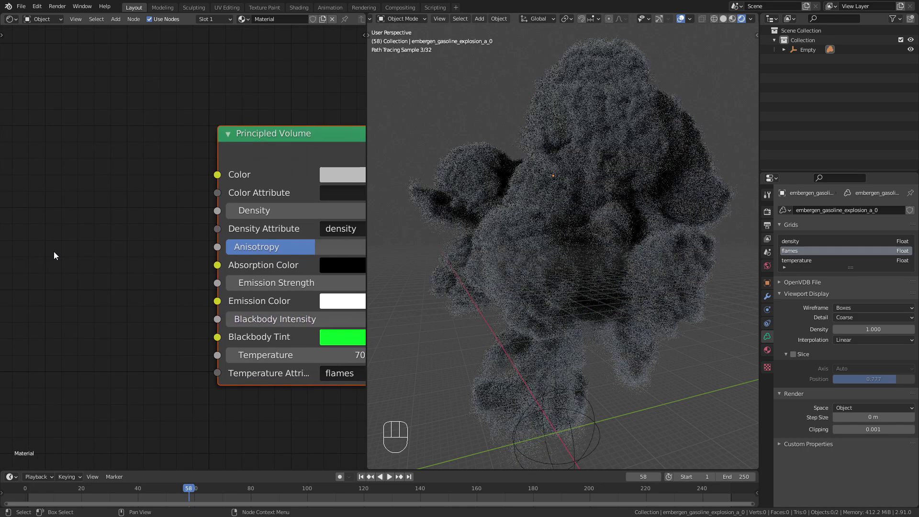
- Add an Attribute node reading the flames grid and feed it into Emission Strength
key("shift+a")
key("t")
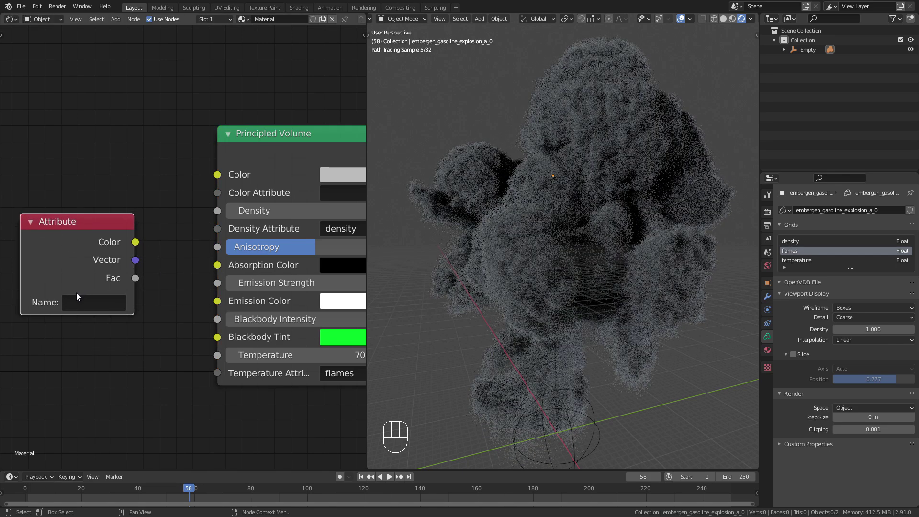
left_click_drag(79, 300, 69, 278)
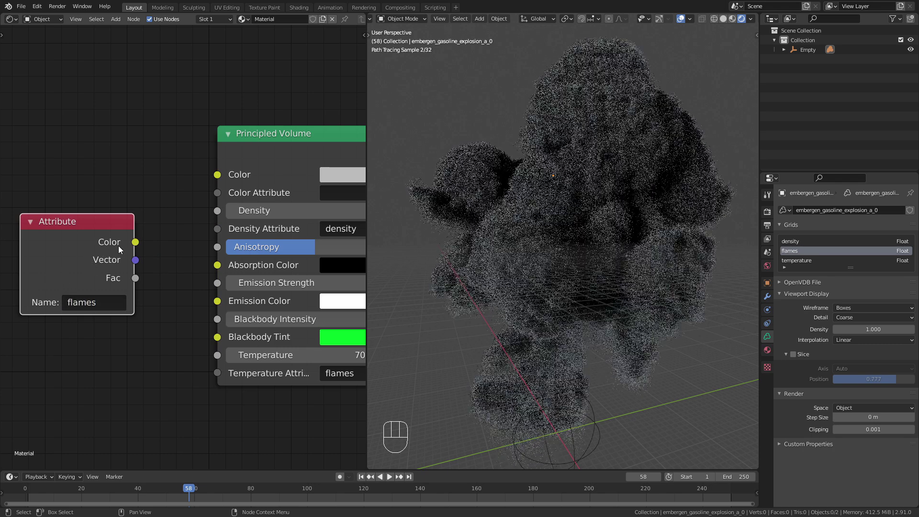
left_click_drag(139, 245, 235, 288)
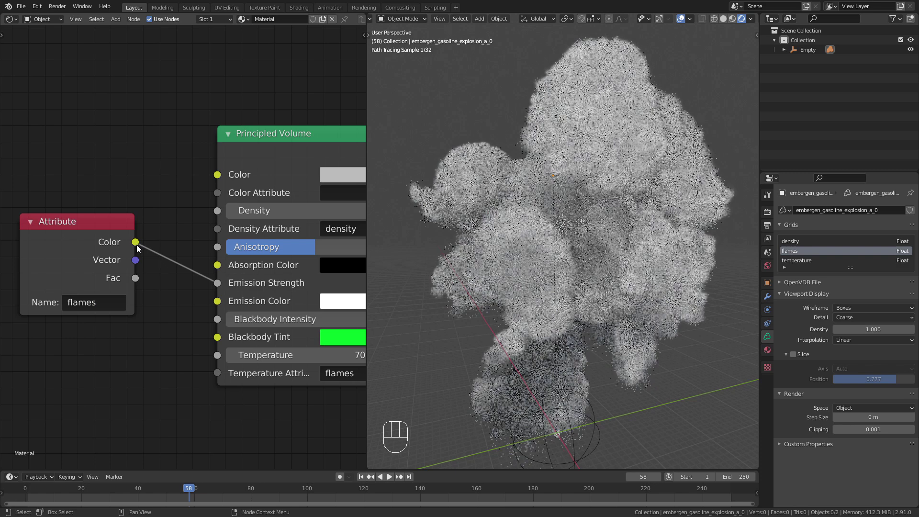
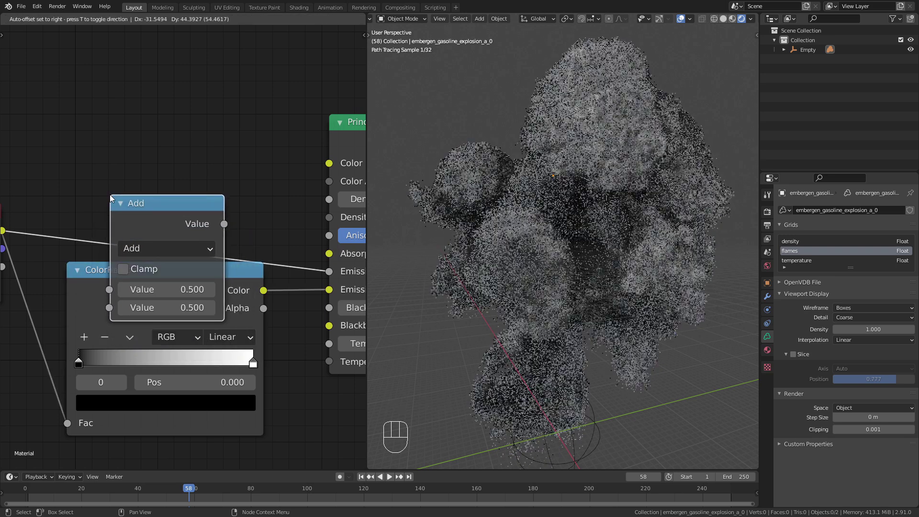
- Insert a Math node set to Multiply by 5 on the emission strength link
left_click(161, 219)
left_click_drag(171, 163, 180, 247)
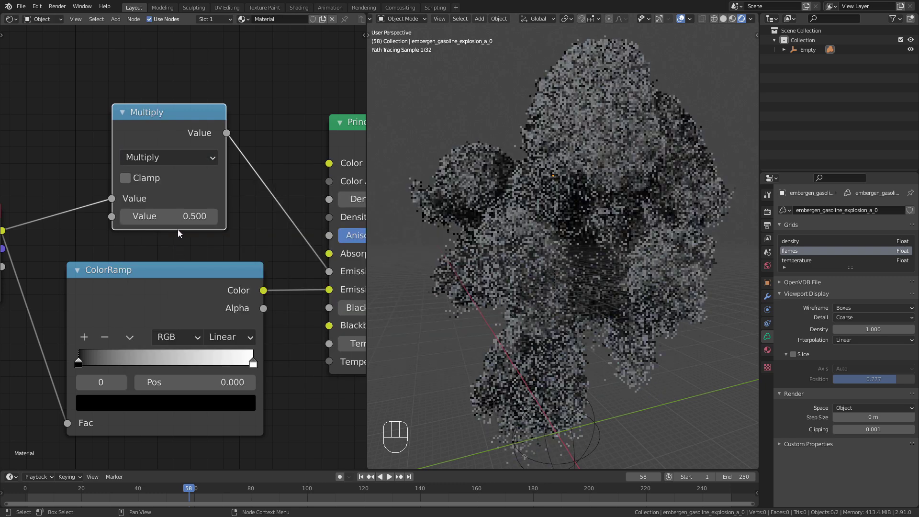
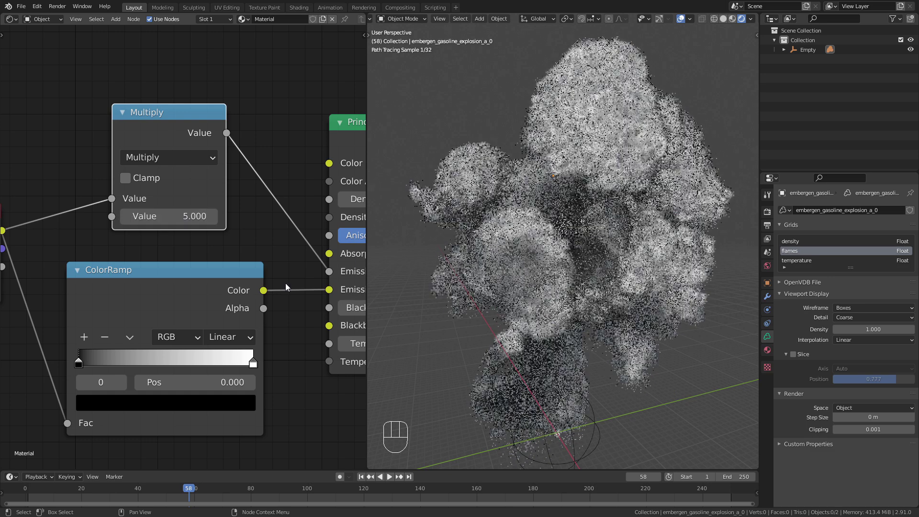
middle_click(291, 279)
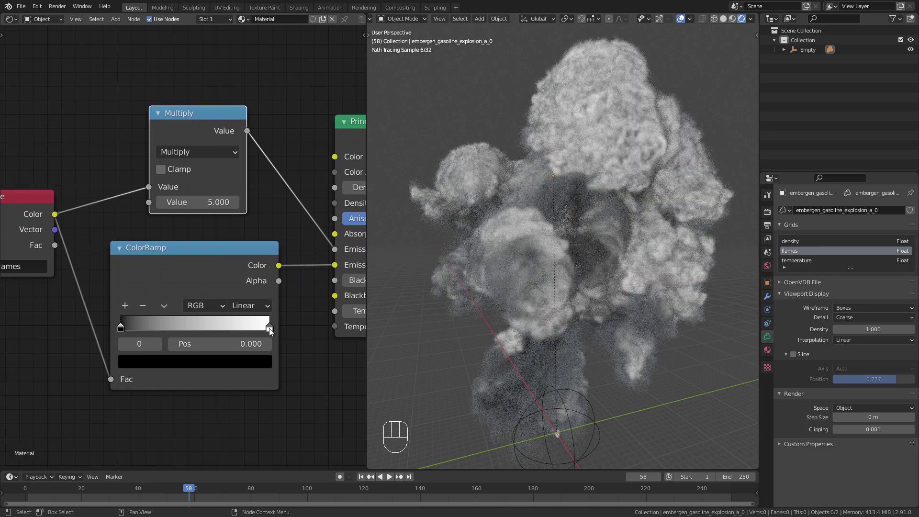
- Colour the ColorRamp stops orange and pale blue for the emission colour
left_click(250, 364)
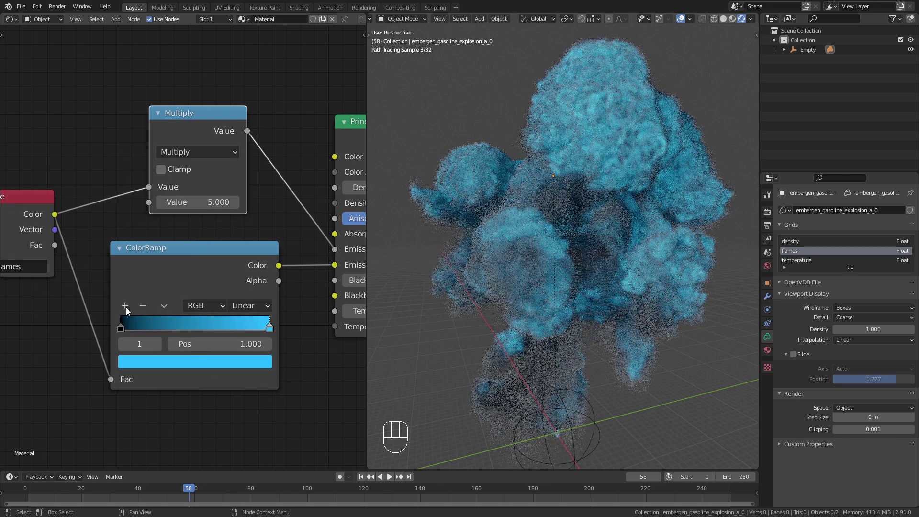
left_click(128, 309)
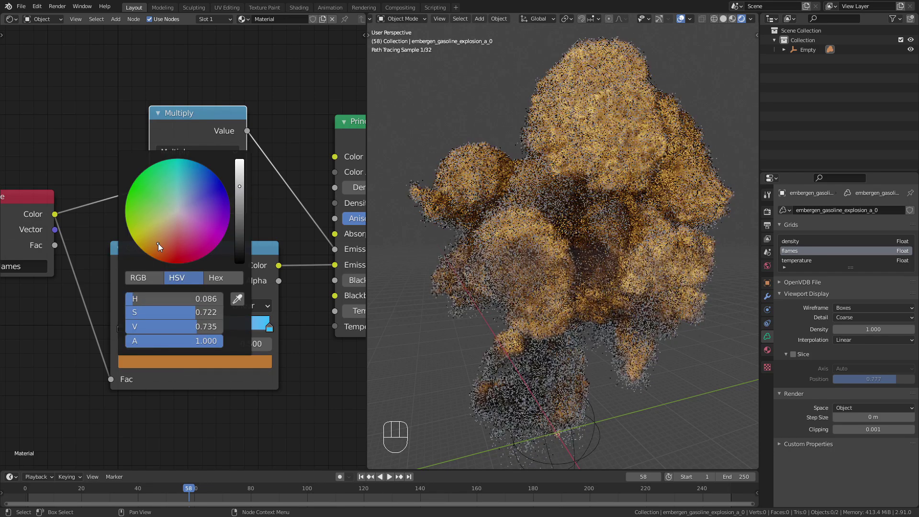
left_click_drag(196, 331, 137, 332)
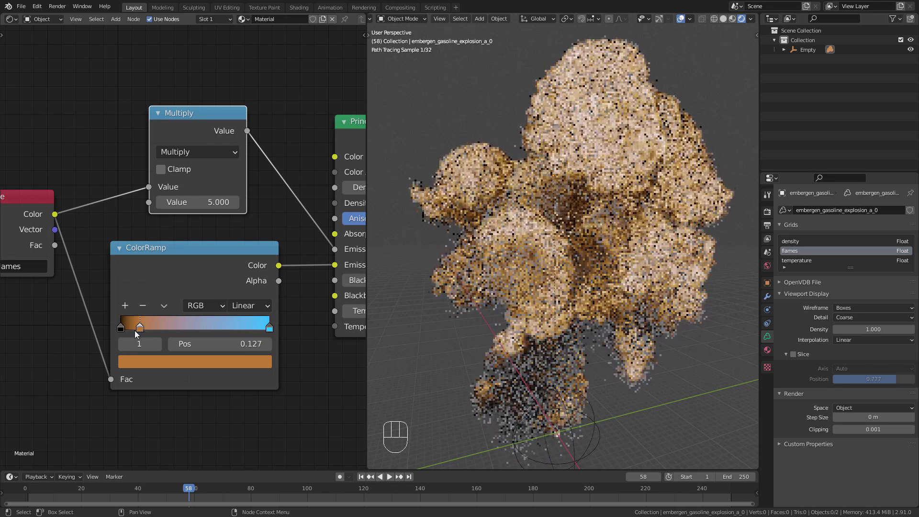
left_click_drag(269, 331, 210, 369)
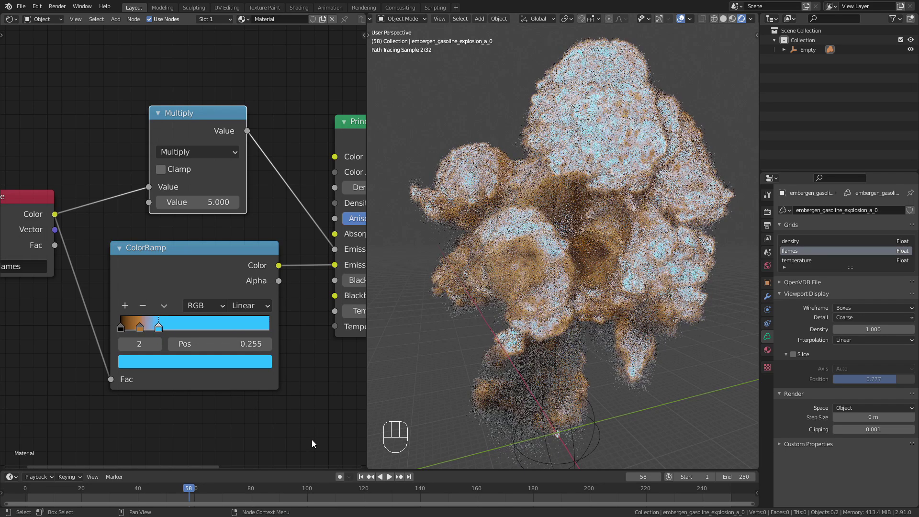
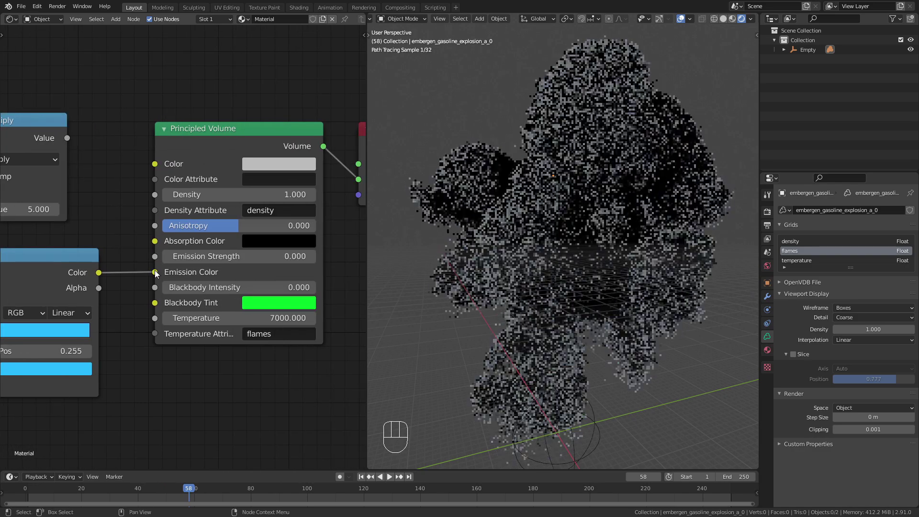
- Detach the ColorRamp from Emission Color and try a green tint instead
left_click_drag(156, 272, 162, 274)
left_click(198, 293)
left_click(289, 304)
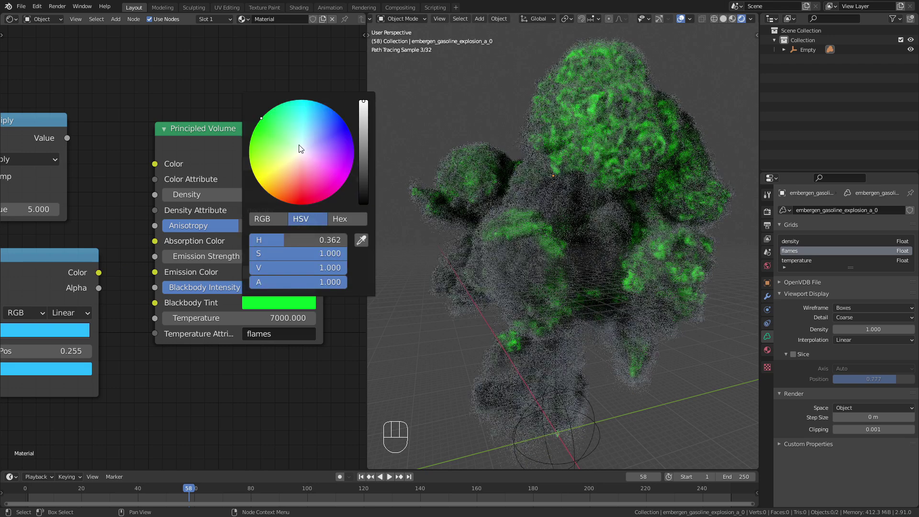
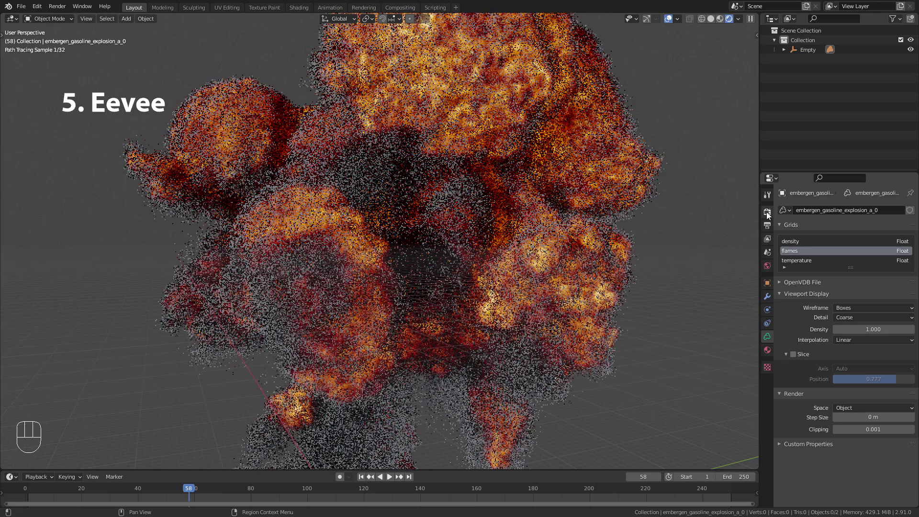
- Switch the render engine to Eevee and expand its Volumetrics settings
left_click_drag(809, 209, 845, 211)
left_click_drag(844, 211, 836, 217)
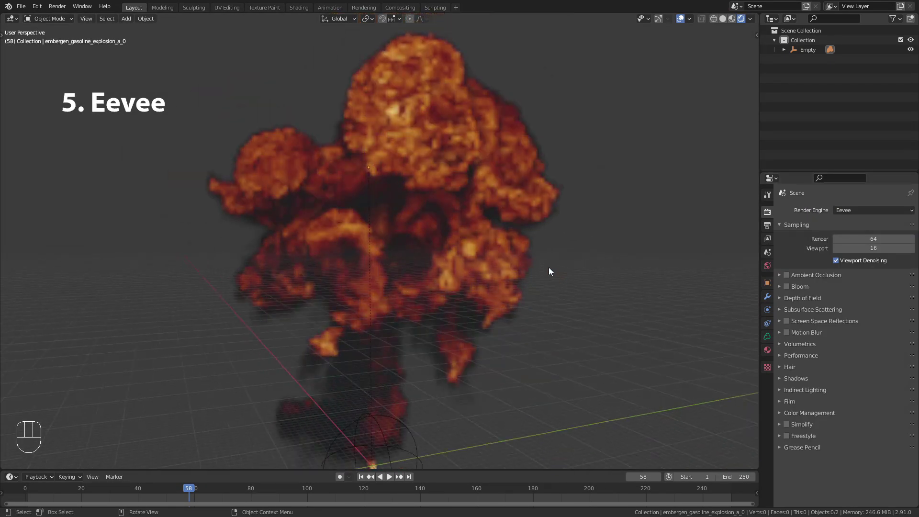
left_click_drag(536, 273, 586, 266)
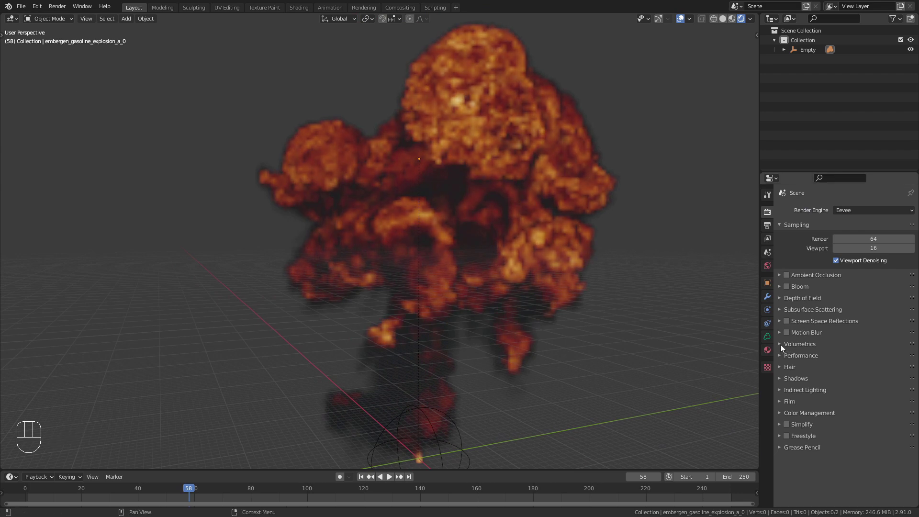
left_click(781, 348)
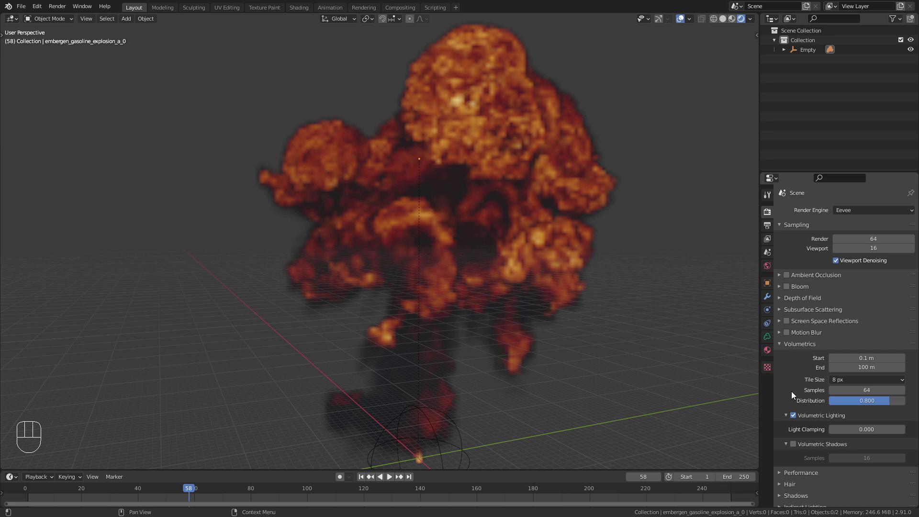